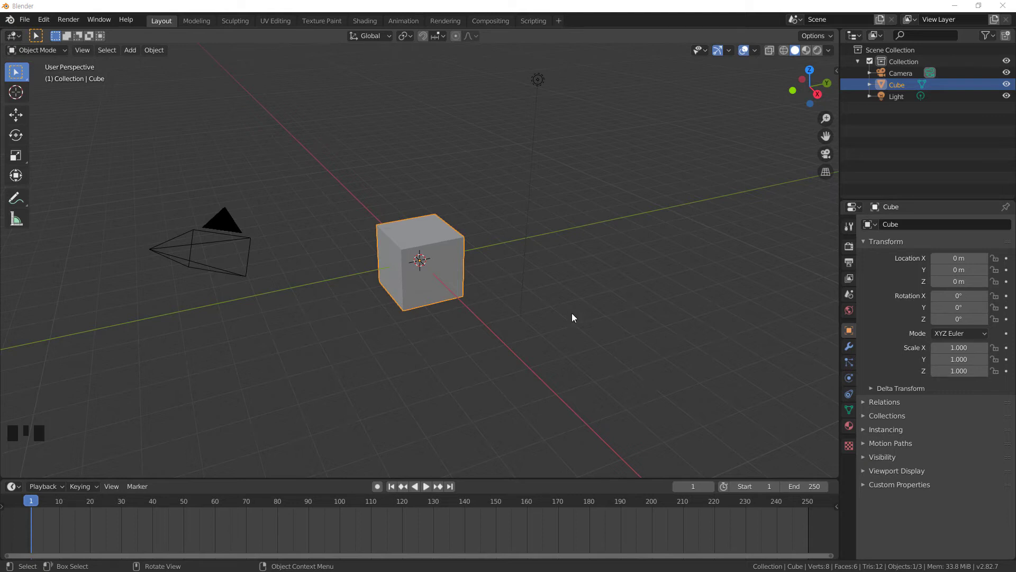
# - Scale the default cube up uniformly to about 2.05 on every axis
pyautogui.click(452, 255)
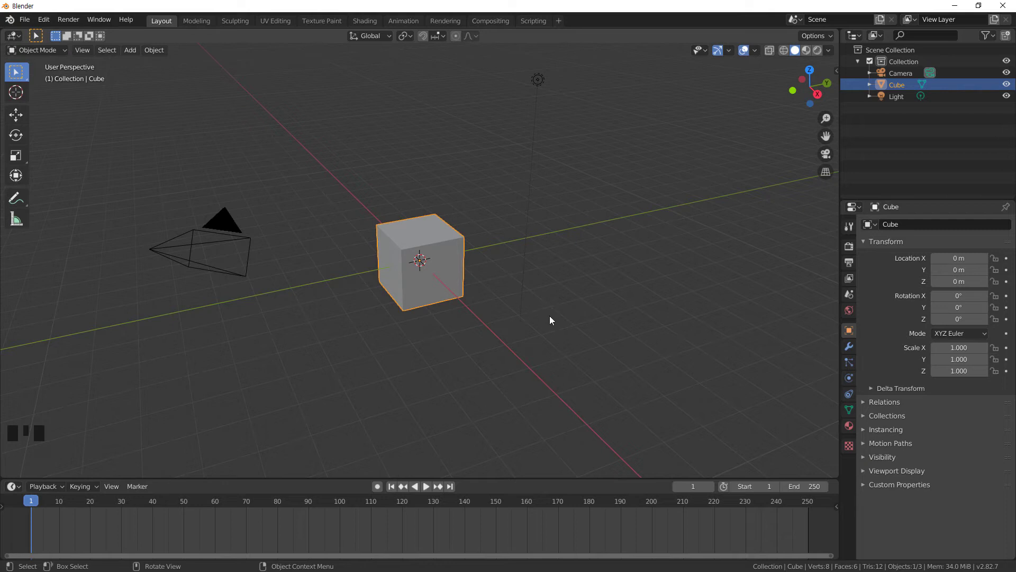
pyautogui.click(552, 320)
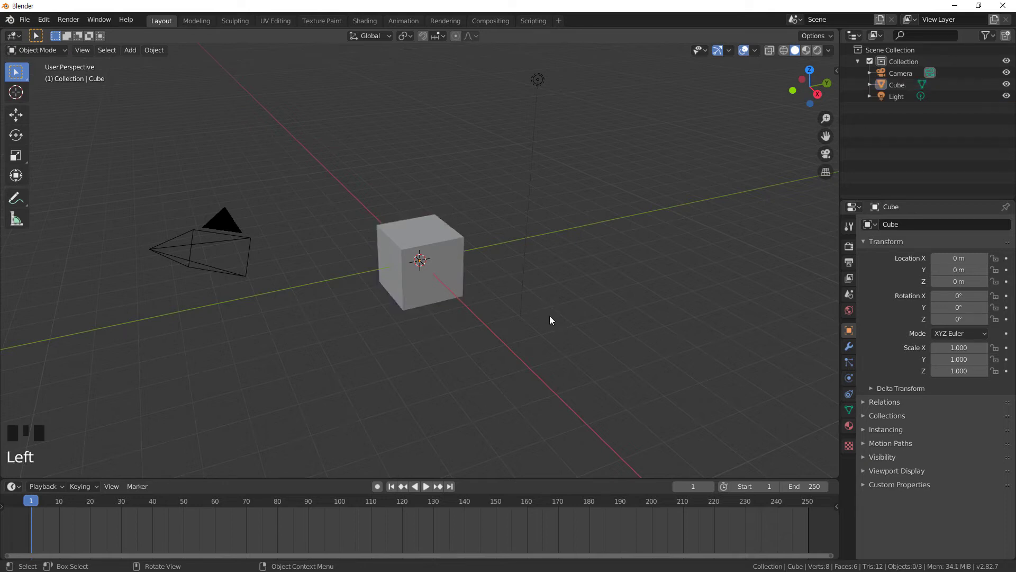
pyautogui.click(442, 254)
pyautogui.press('s')
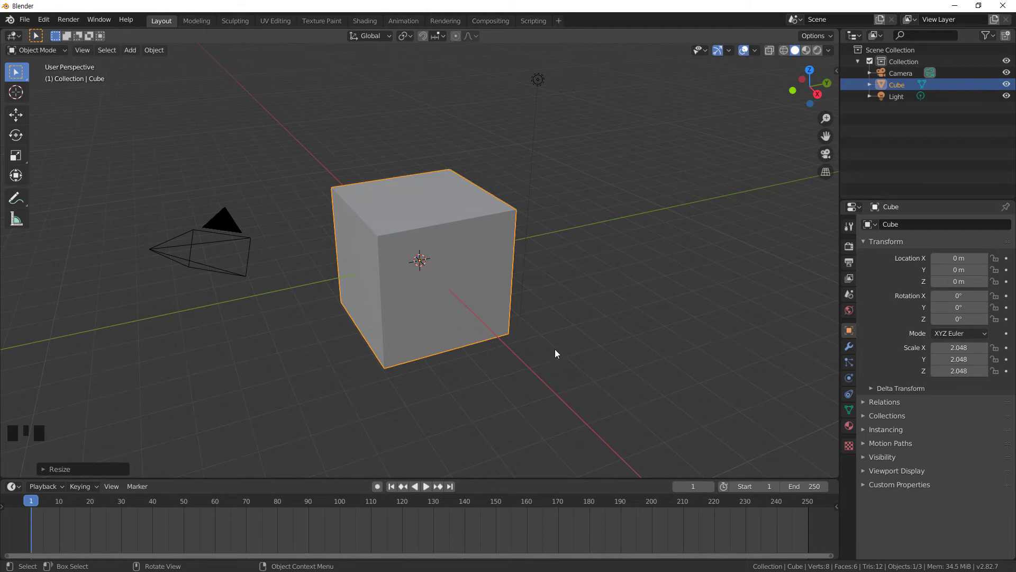
# - Add a UV sphere at the origin inside the enlarged cube
pyautogui.press('shift+a')
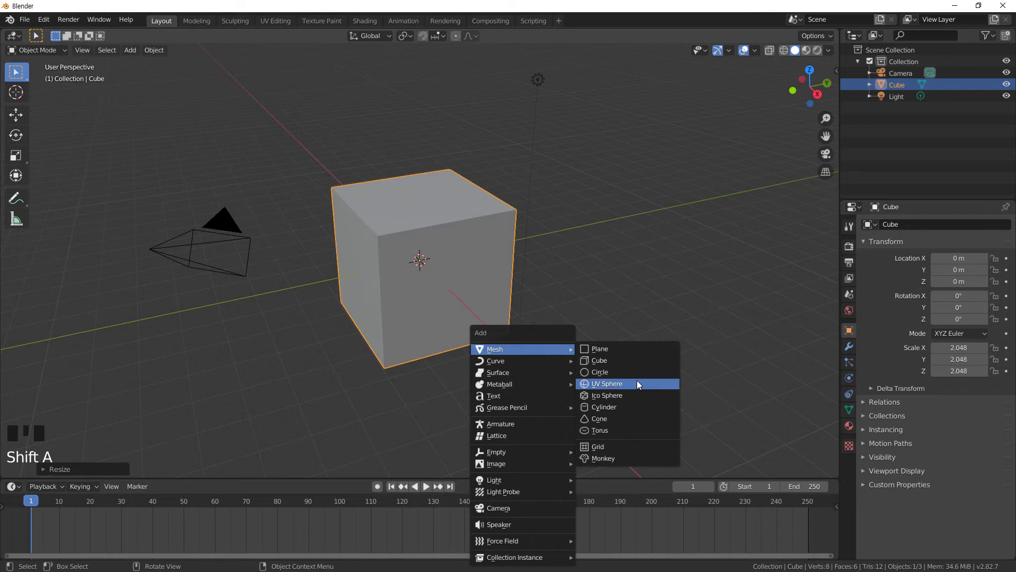
pyautogui.click(786, 52)
pyautogui.moveTo(602, 333); pyautogui.dragTo(840, 367)
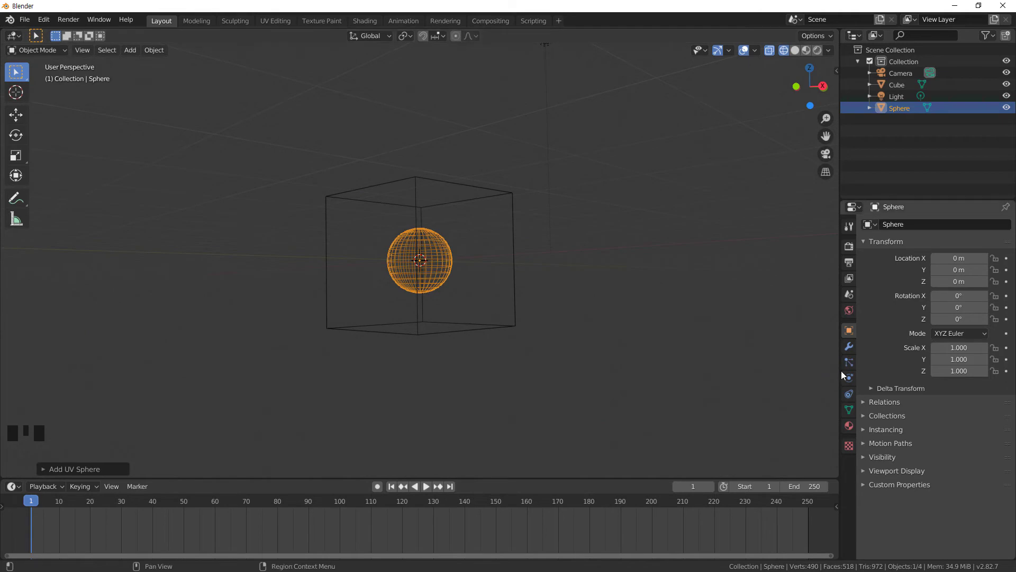
# - Set the sphere's Fluid type to Flow with Flow Type Liquid
pyautogui.click(850, 380)
pyautogui.click(980, 256)
pyautogui.moveTo(974, 314); pyautogui.dragTo(968, 326)
pyautogui.moveTo(974, 349); pyautogui.dragTo(968, 364)
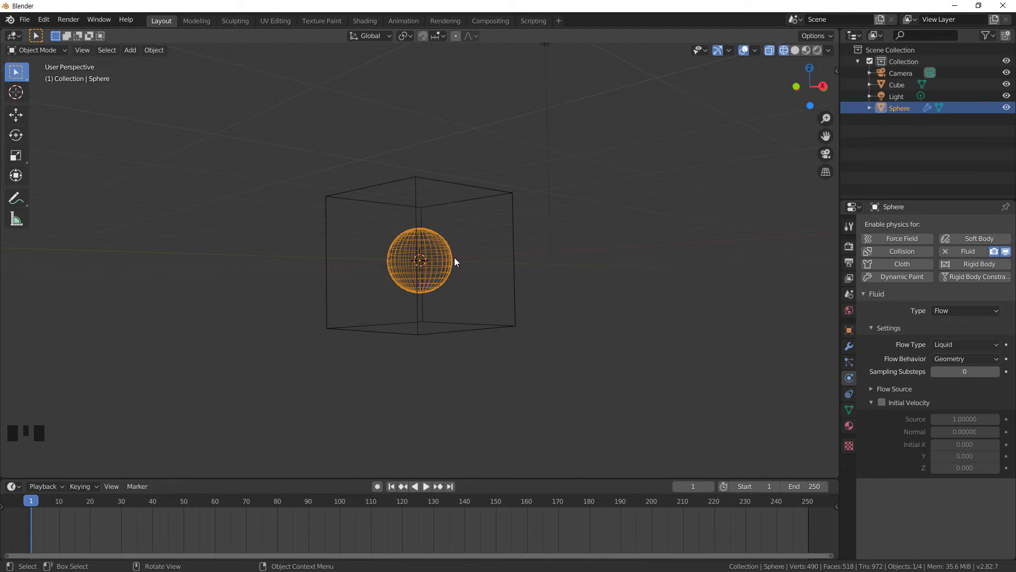
# - Nudge the sphere slightly upward inside the cube along the Z axis
pyautogui.click(446, 265)
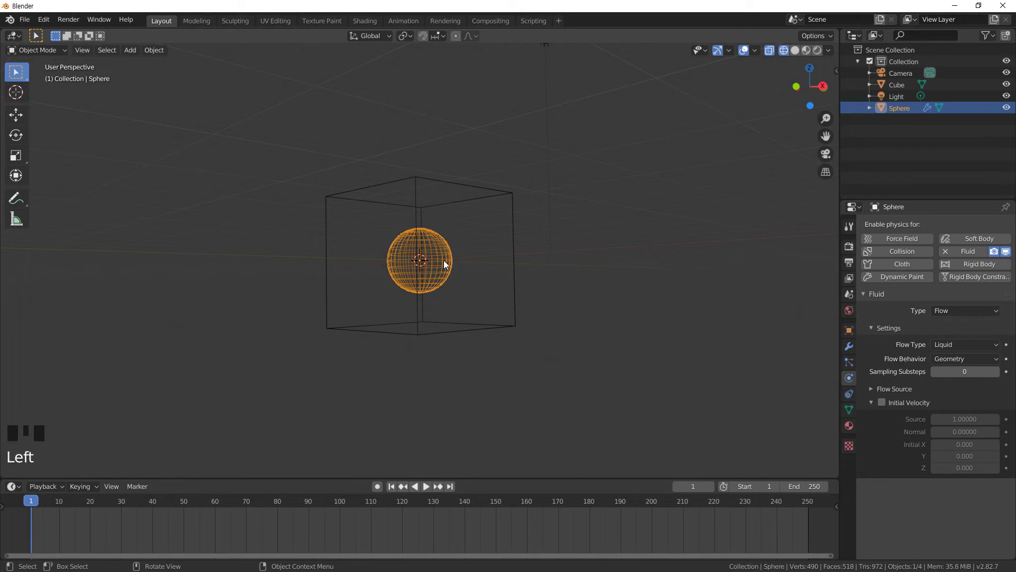
pyautogui.press('g')
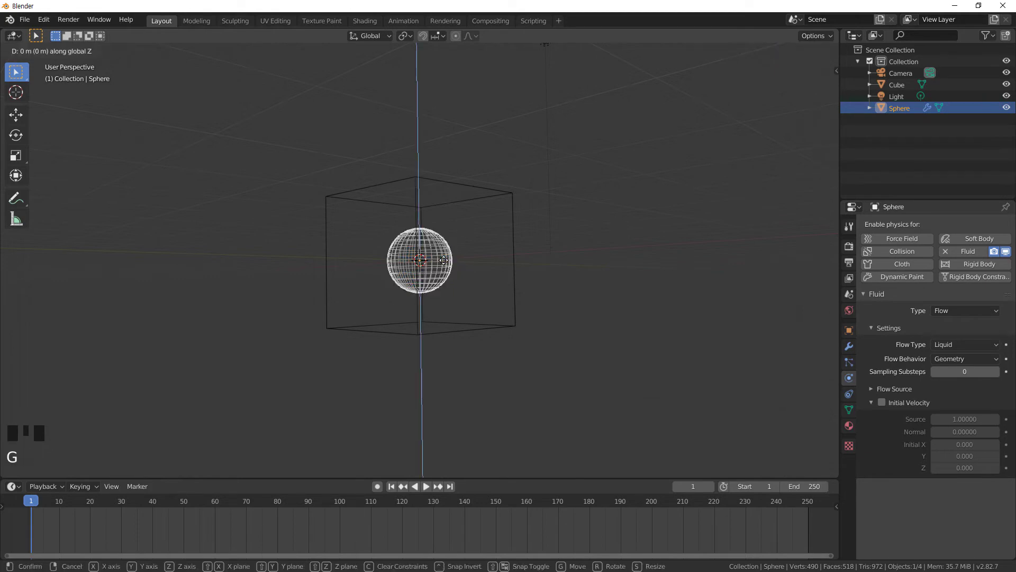
pyautogui.moveTo(592, 274); pyautogui.dragTo(499, 200)
# - Make the cube a liquid fluid Domain, bake its data and play the simulation
pyautogui.click(499, 200)
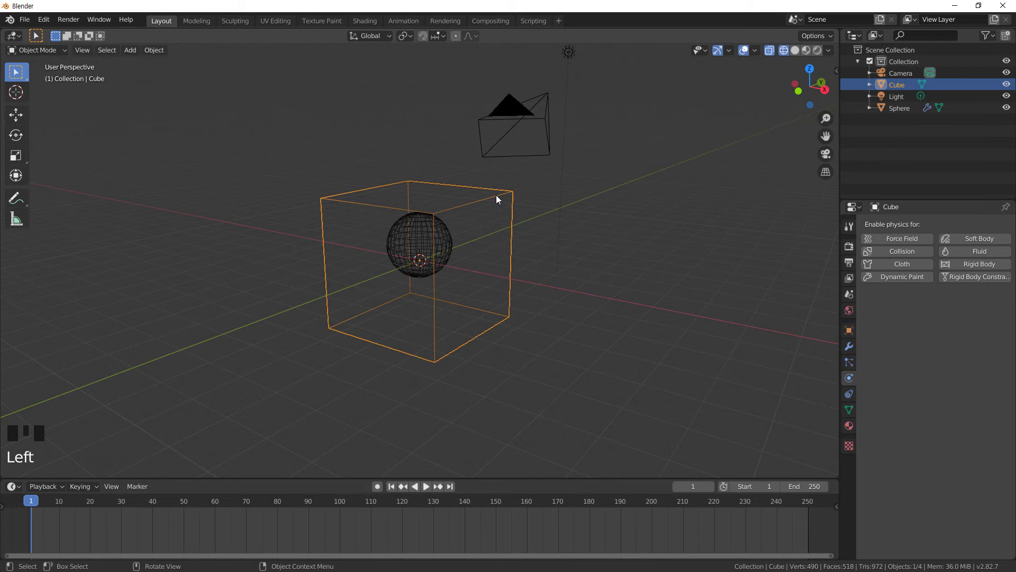
pyautogui.click(966, 257)
pyautogui.moveTo(965, 314); pyautogui.dragTo(710, 381)
pyautogui.moveTo(941, 486); pyautogui.dragTo(433, 436)
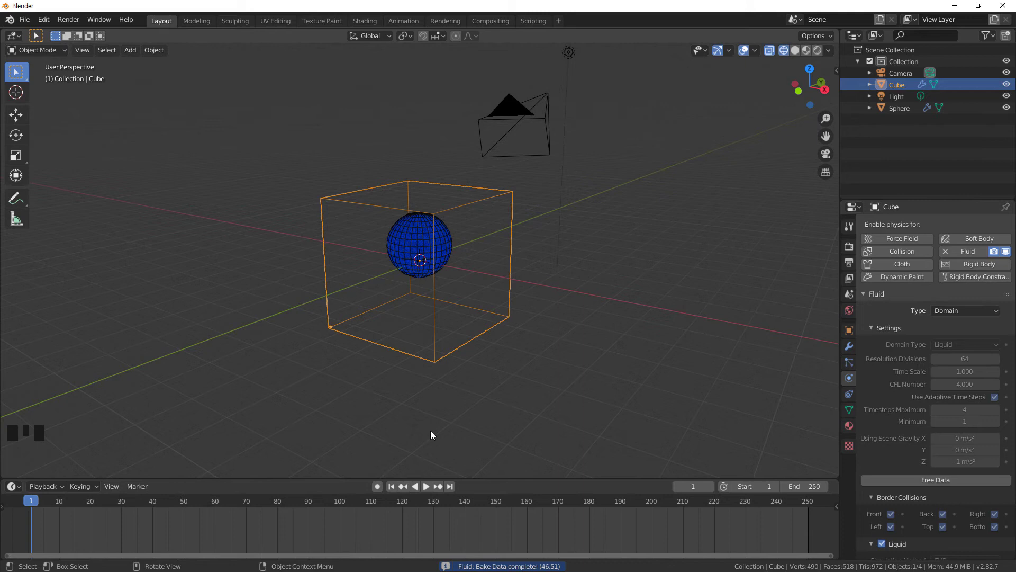
# - Pause playback at frame 37 and inspect the liquid pooled at the cube's bottom
pyautogui.click(429, 489)
pyautogui.moveTo(453, 412); pyautogui.dragTo(436, 495)
pyautogui.moveTo(427, 491); pyautogui.dragTo(425, 501)
pyautogui.moveTo(388, 506); pyautogui.dragTo(399, 424)
pyautogui.moveTo(469, 391); pyautogui.dragTo(350, 323)
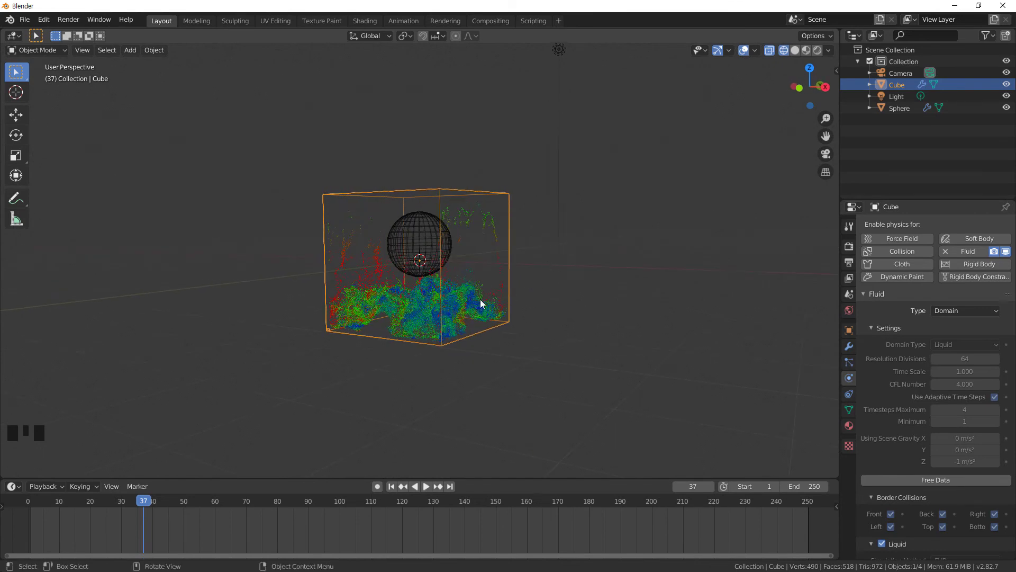
pyautogui.moveTo(552, 325); pyautogui.dragTo(579, 319)
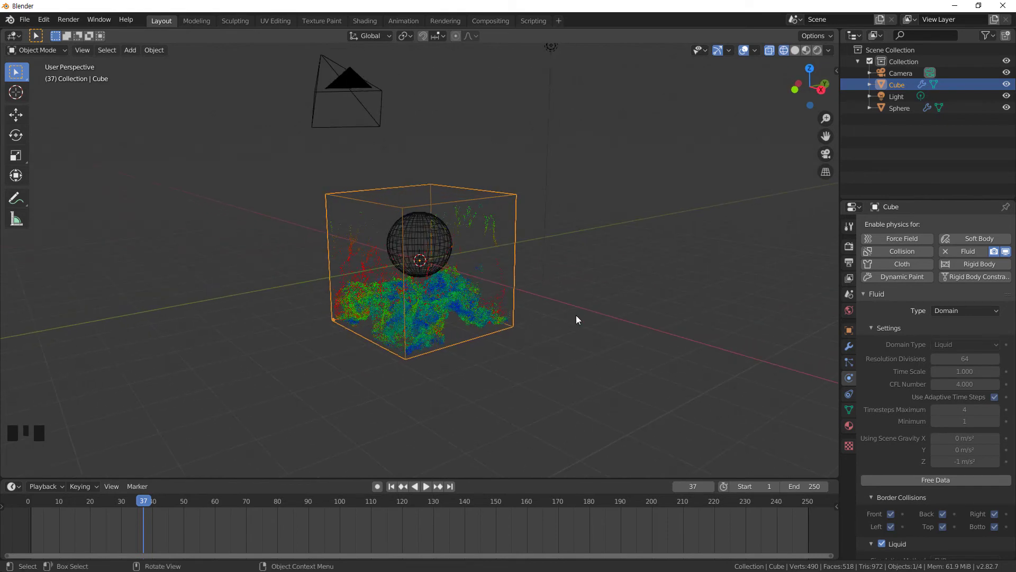
pyautogui.click(511, 200)
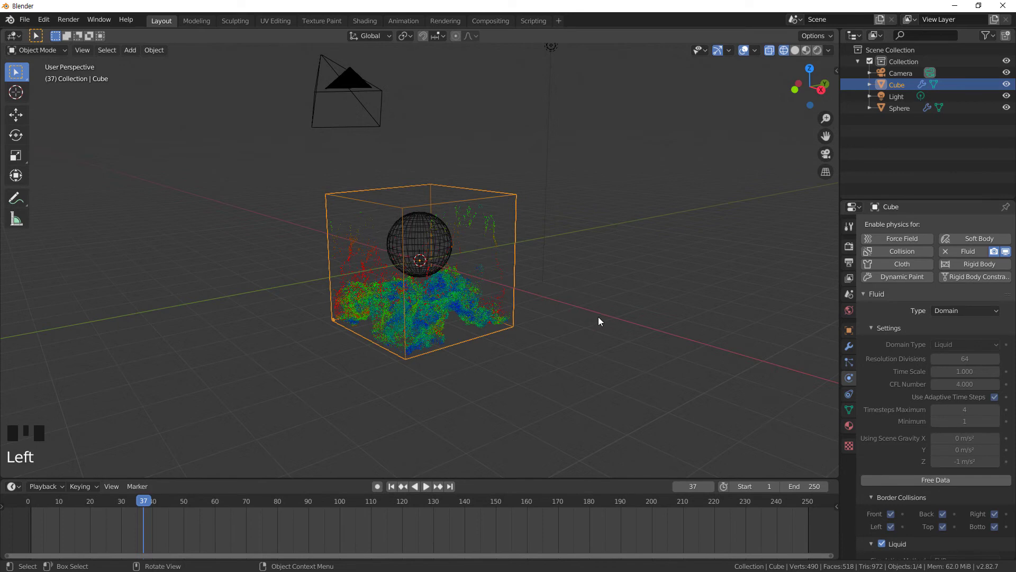
# - Delete the cube domain and remove fluid physics from the sphere
pyautogui.press('Delete')
pyautogui.click(435, 239)
pyautogui.press('Delete')
pyautogui.press('shift+a')
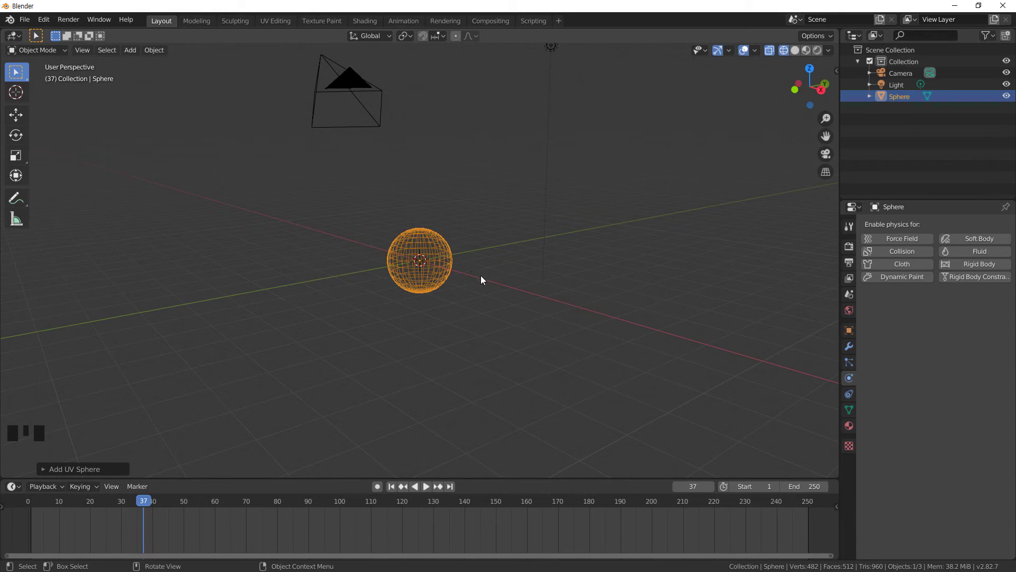
pyautogui.click(474, 329)
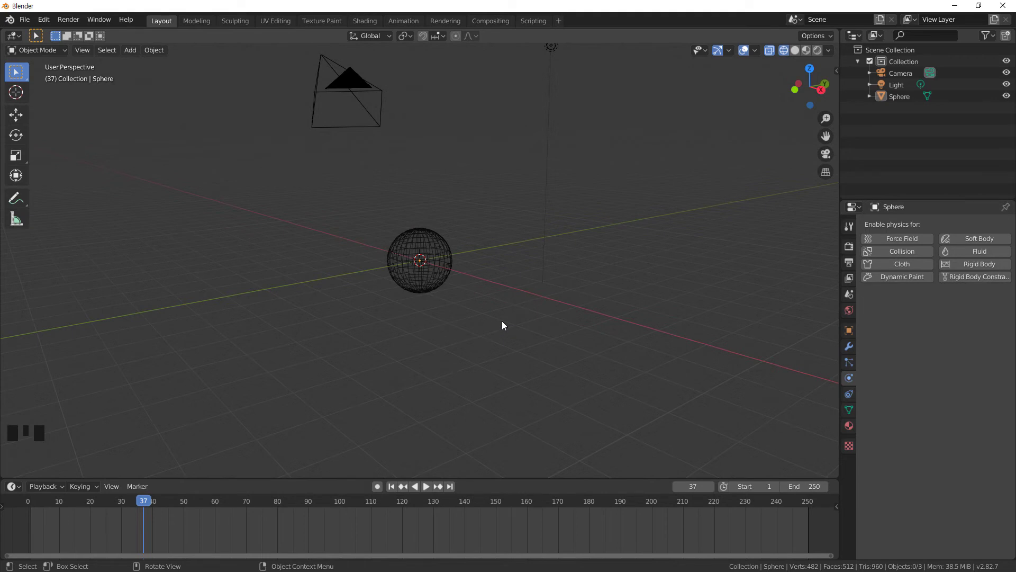
# - Undo repeatedly until the cube domain and its baked liquid return
pyautogui.press('ctrl+z')
pyautogui.press('ctrl+z')
pyautogui.press('ctrl+z')
pyautogui.press('ctrl+z')
pyautogui.press('ctrl+z')
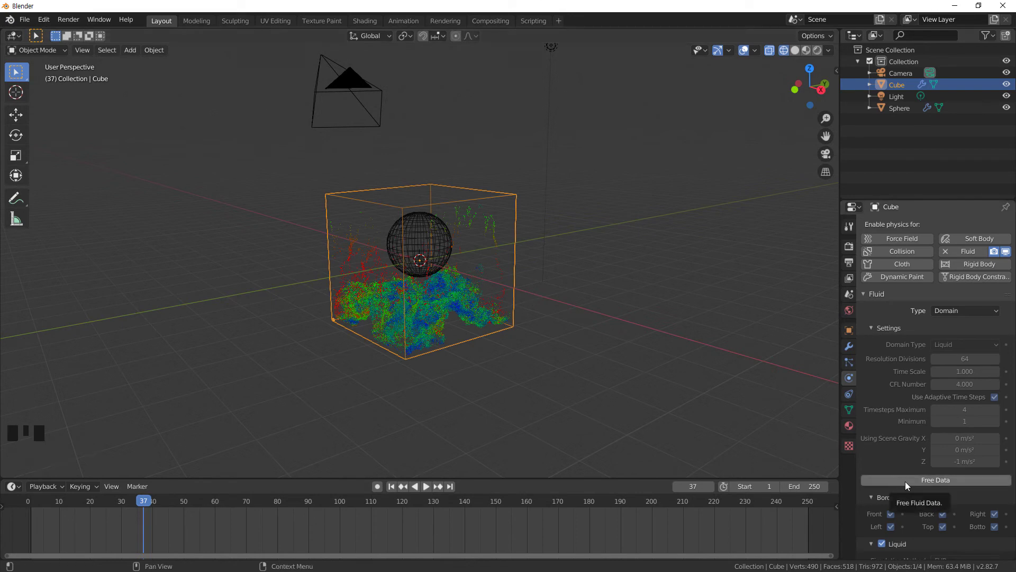
# - Free the cube domain's baked fluid data, then delete the cube, leaving only the sphere
pyautogui.click(908, 486)
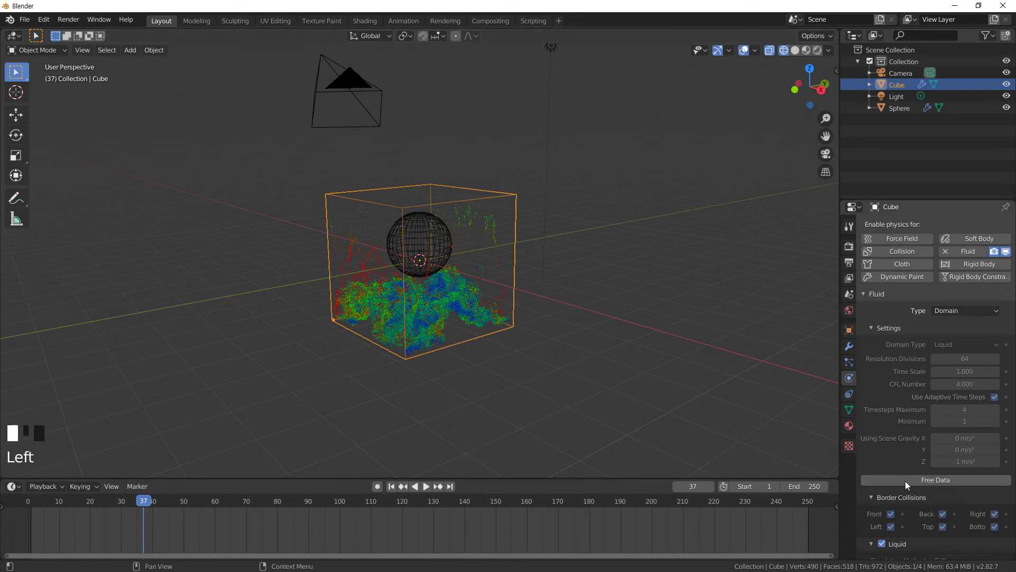
pyautogui.moveTo(389, 487); pyautogui.dragTo(393, 488)
pyautogui.click(433, 492)
pyautogui.click(431, 492)
pyautogui.click(395, 487)
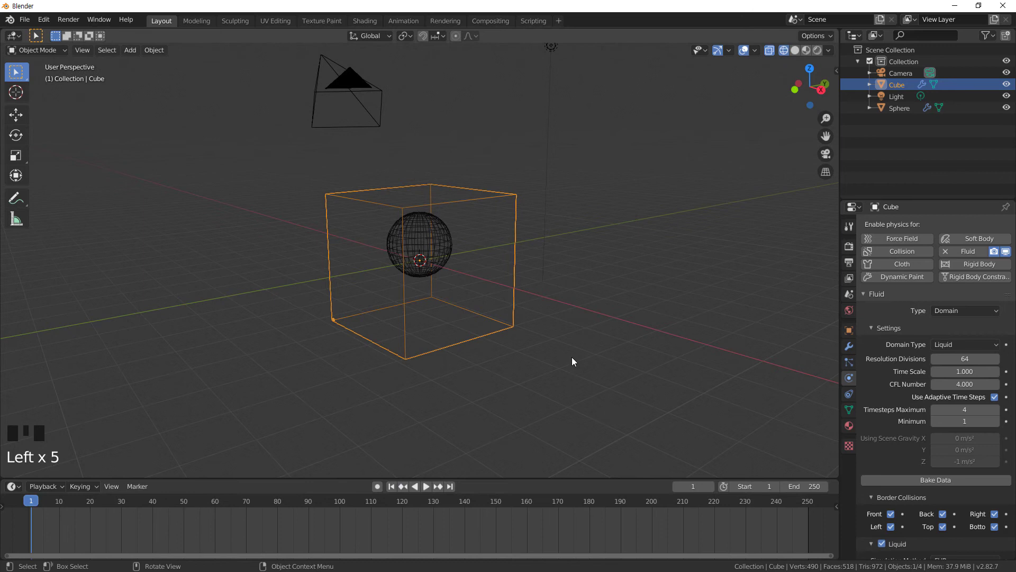
pyautogui.click(513, 199)
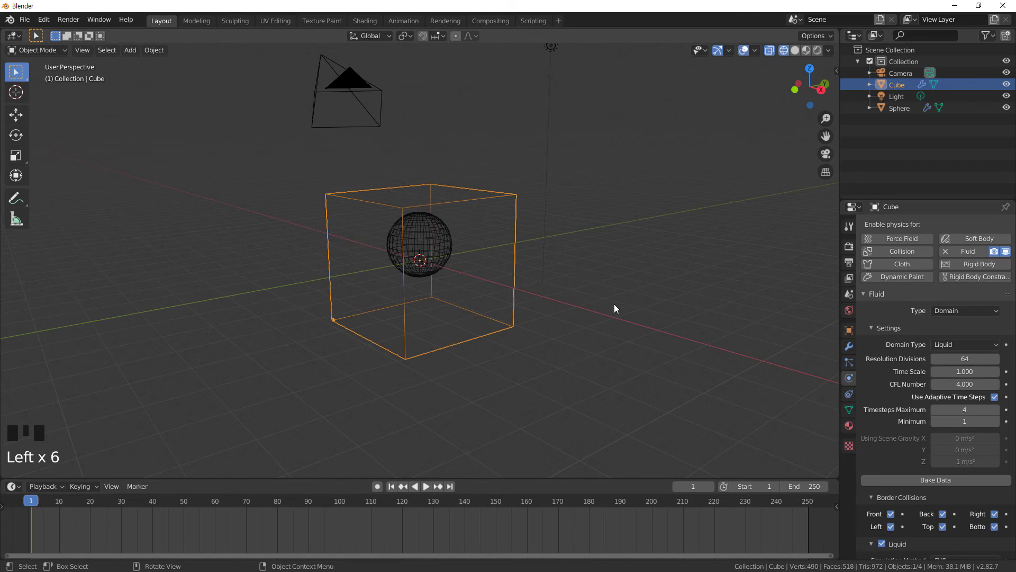
pyautogui.press('Delete')
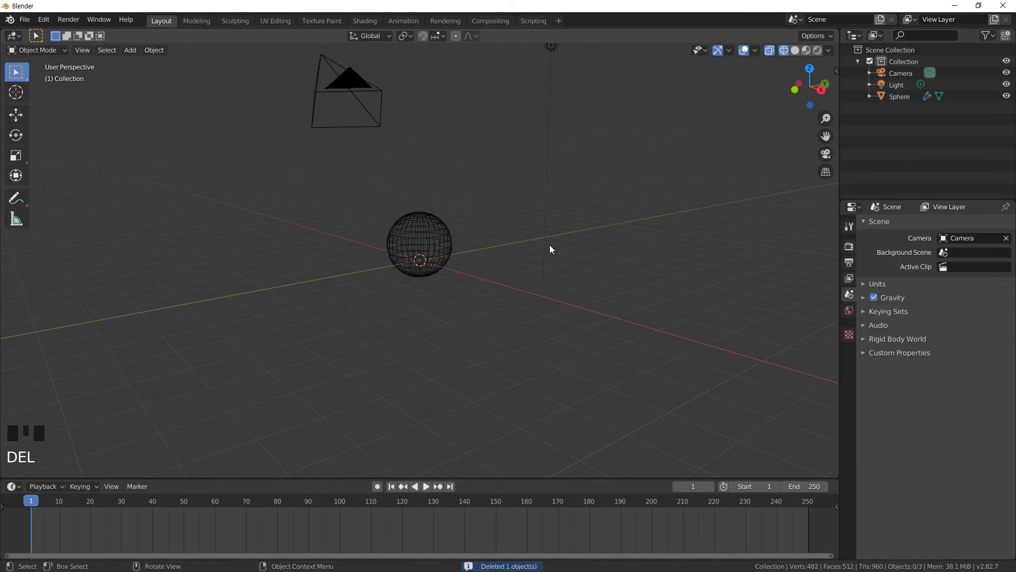
# - Add a cone and scale it up in front view so it encloses the sphere
pyautogui.press('shift+a')
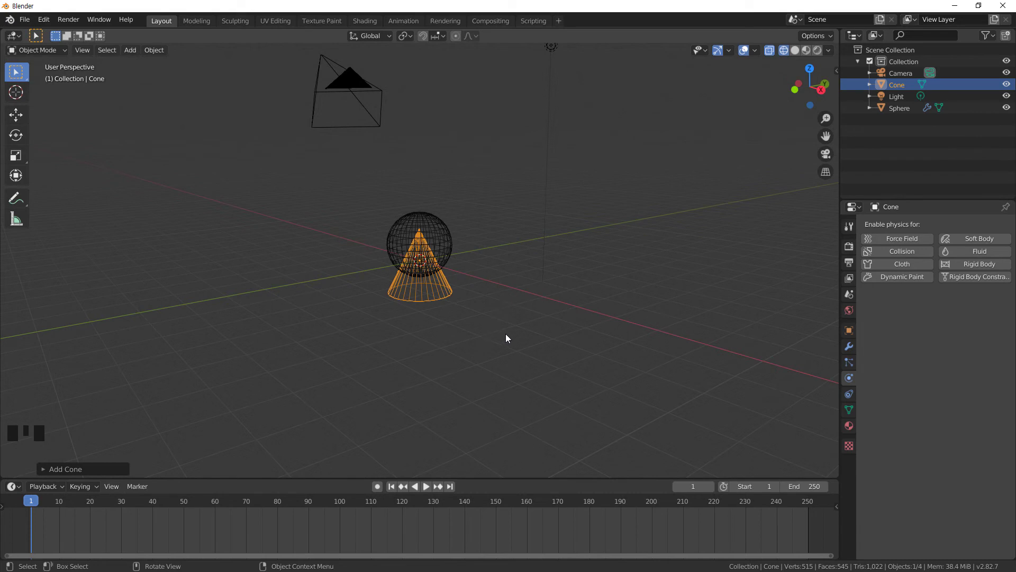
pyautogui.press('s')
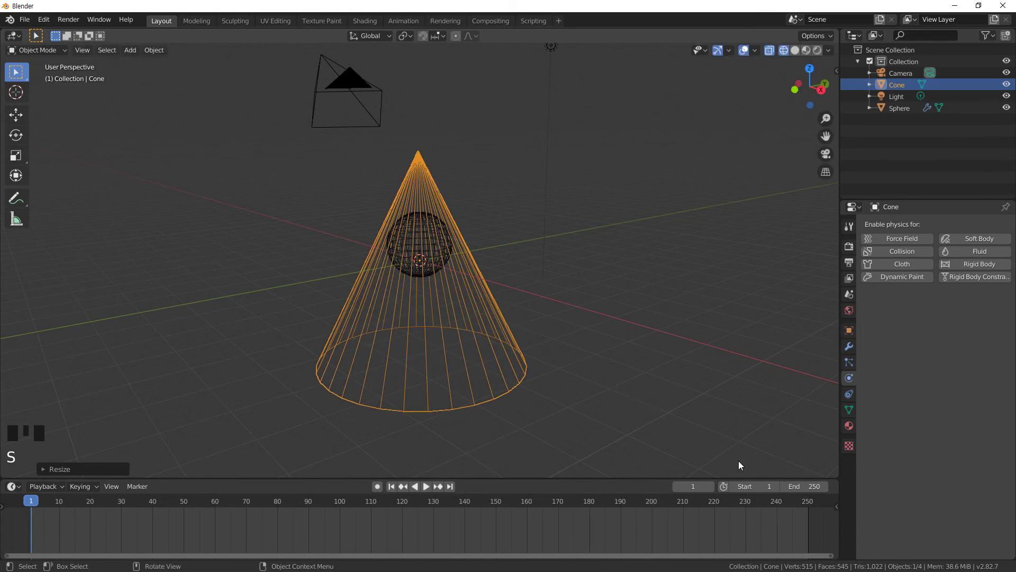
pyautogui.press('KP_1')
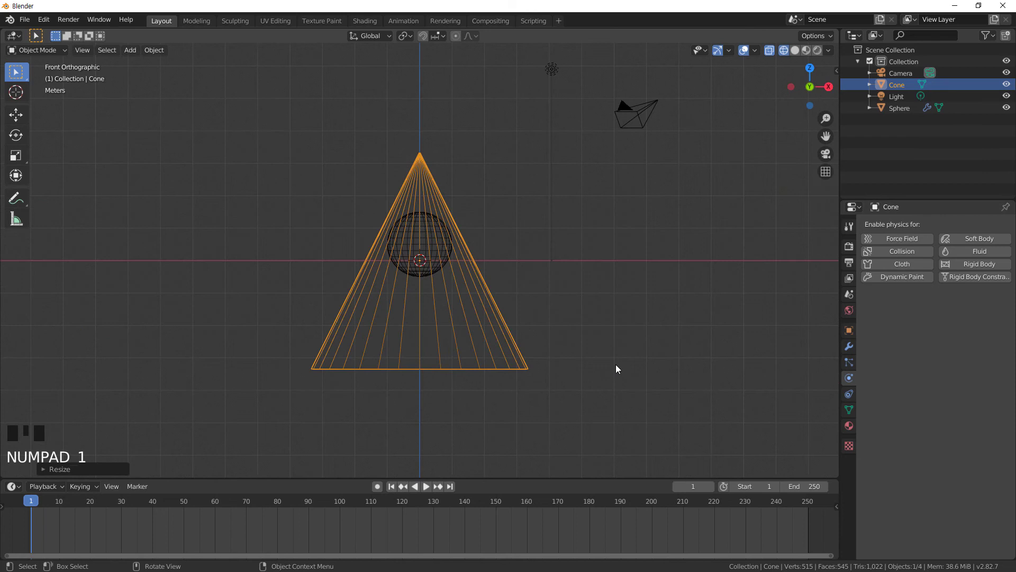
pyautogui.press('s')
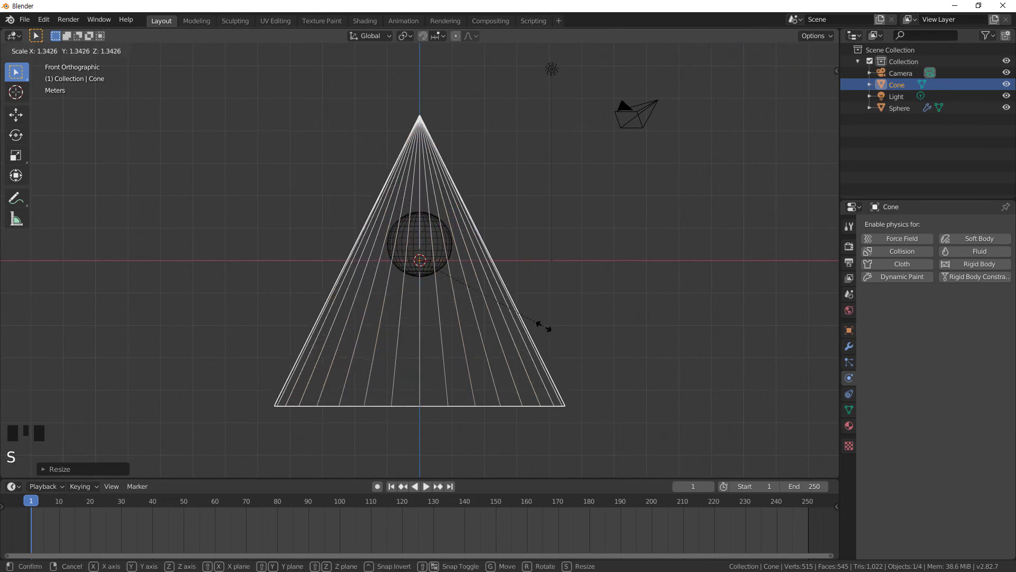
pyautogui.click(606, 308)
# - Enable Fluid on the cone as a Domain with Domain Type Liquid
pyautogui.click(527, 325)
pyautogui.click(968, 255)
pyautogui.moveTo(967, 315); pyautogui.dragTo(512, 254)
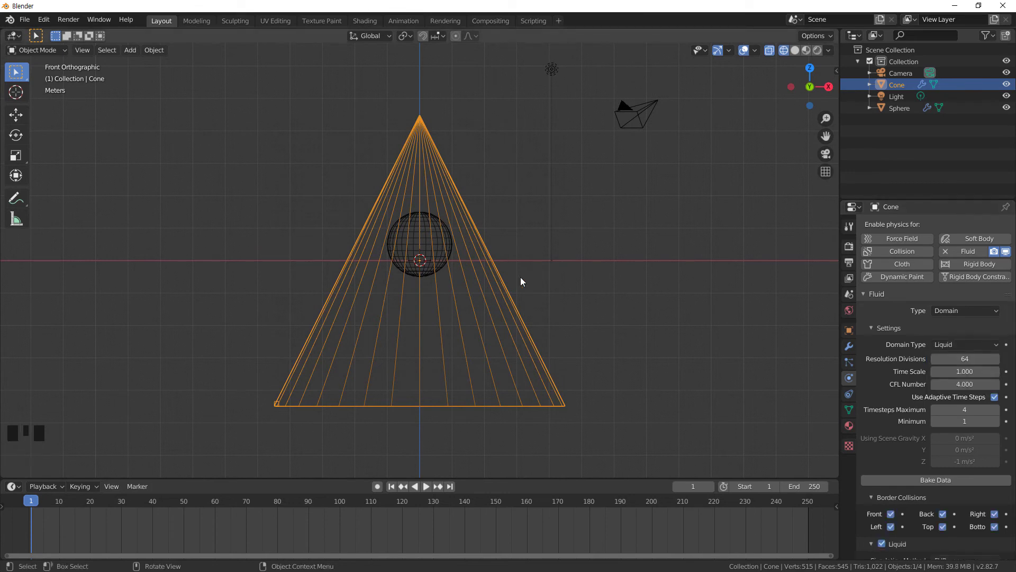
# - Select the sphere as the liquid flow source and play the timeline to frame 31
pyautogui.click(437, 231)
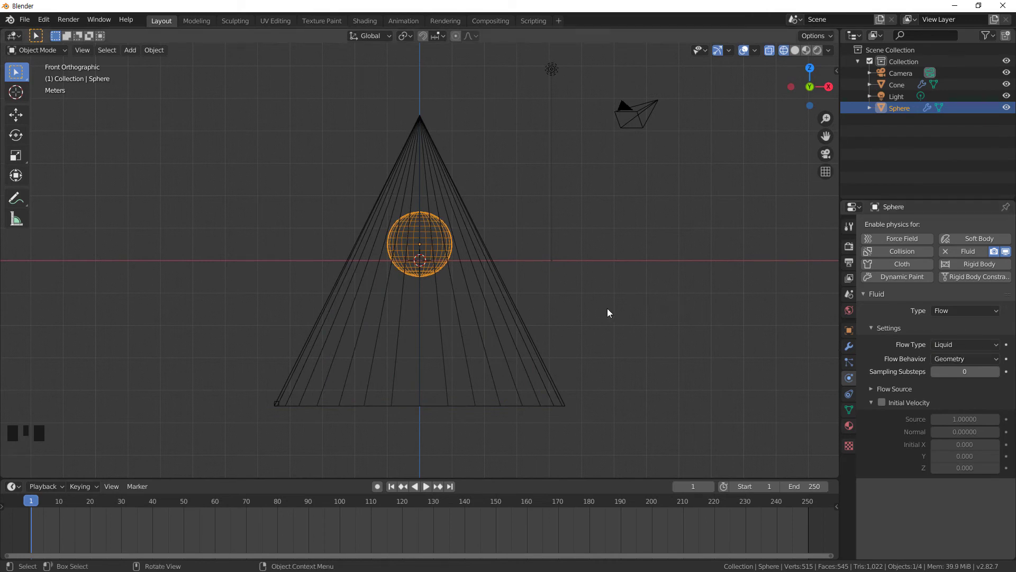
pyautogui.click(427, 492)
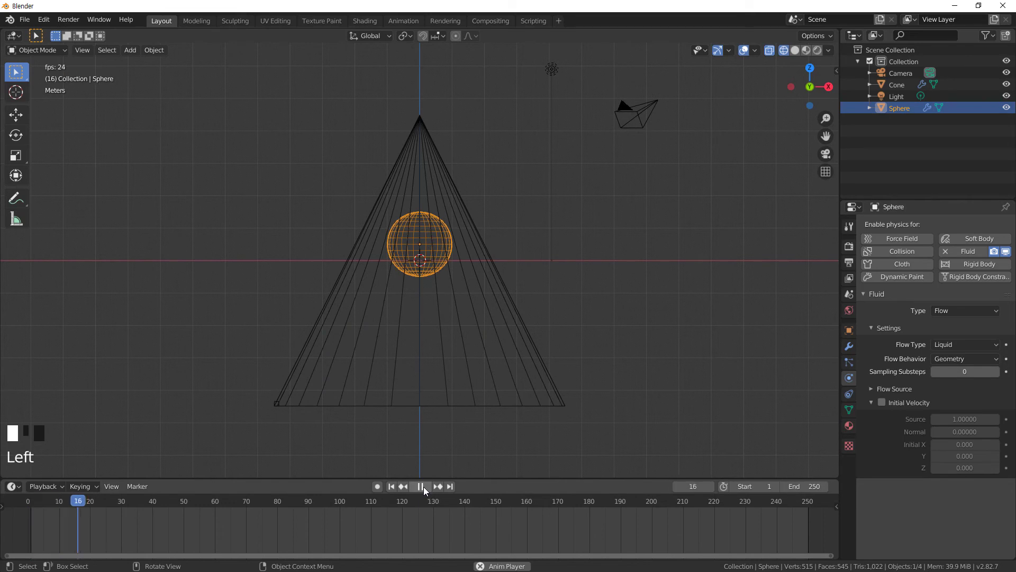
pyautogui.click(423, 493)
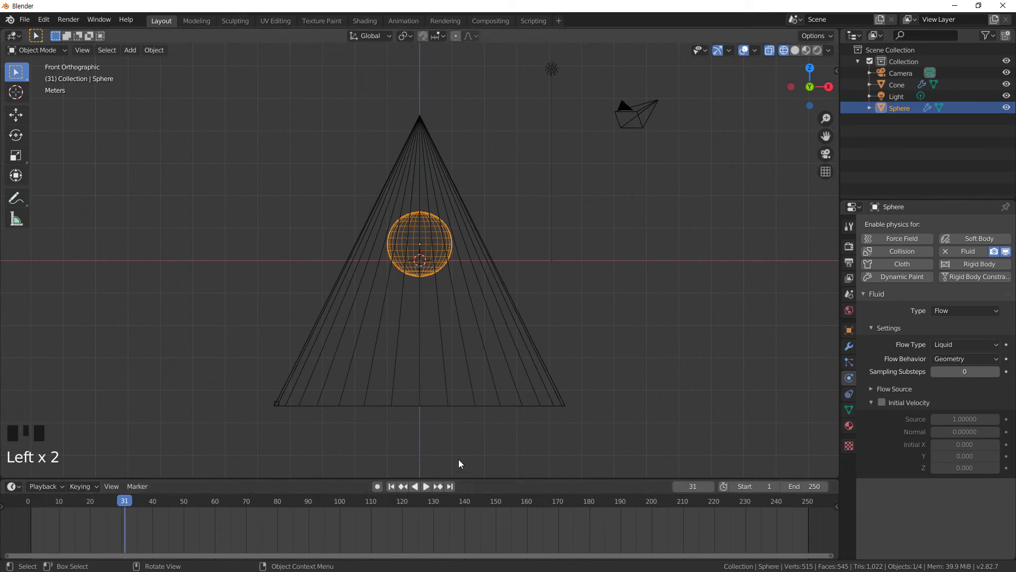
# - Bake the cone domain's liquid data and play the simulation
pyautogui.click(528, 339)
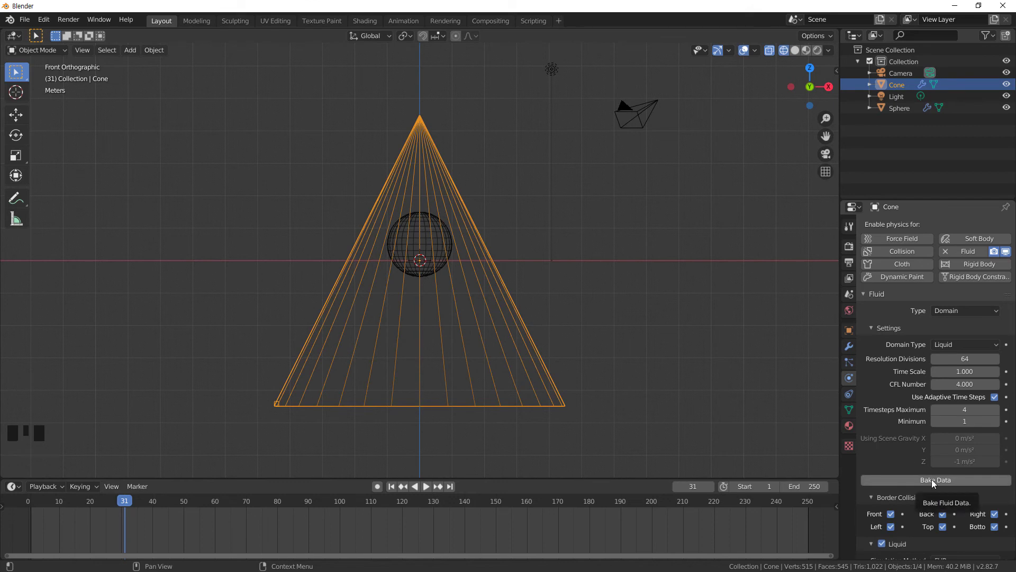
pyautogui.moveTo(934, 484); pyautogui.dragTo(501, 447)
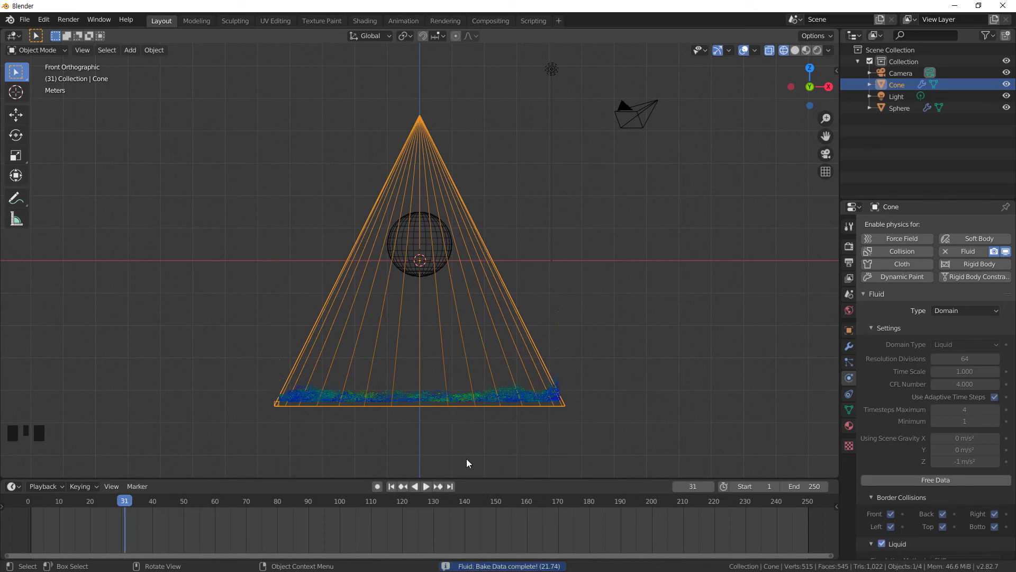
pyautogui.click(395, 491)
pyautogui.moveTo(552, 440); pyautogui.dragTo(427, 491)
pyautogui.click(428, 492)
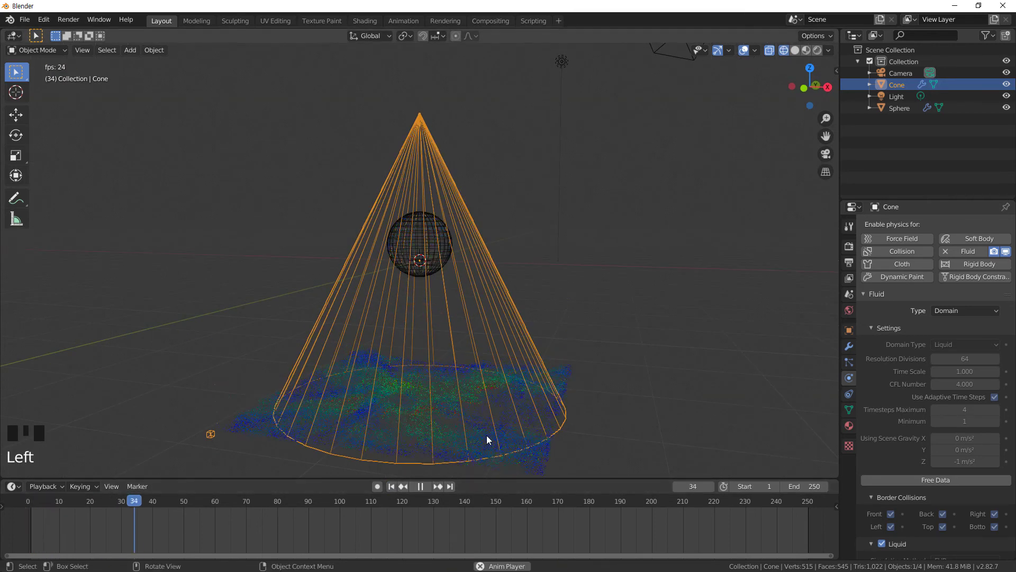
# - Replay from the first frame and review particles pooling across the cone's base, stopping at frame 42
pyautogui.moveTo(533, 365); pyautogui.dragTo(393, 491)
pyautogui.click(394, 491)
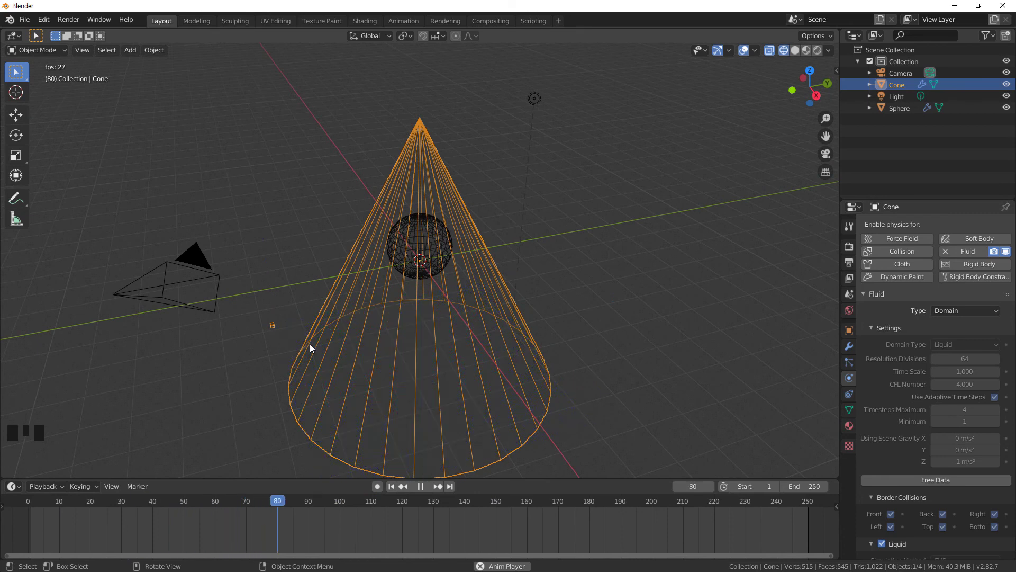
pyautogui.click(397, 491)
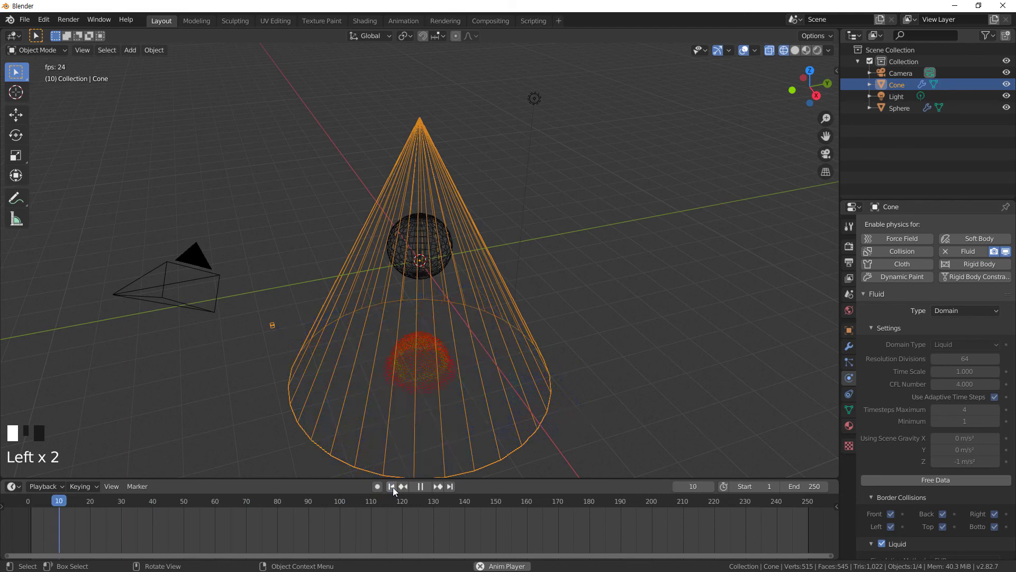
pyautogui.click(426, 491)
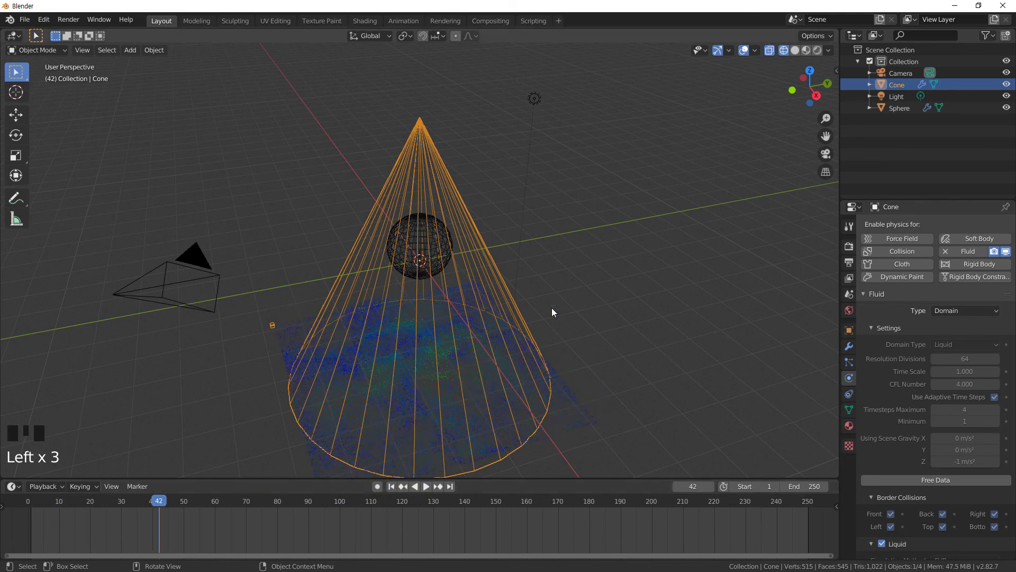
pyautogui.scroll(-3)
pyautogui.moveTo(587, 311); pyautogui.dragTo(452, 315)
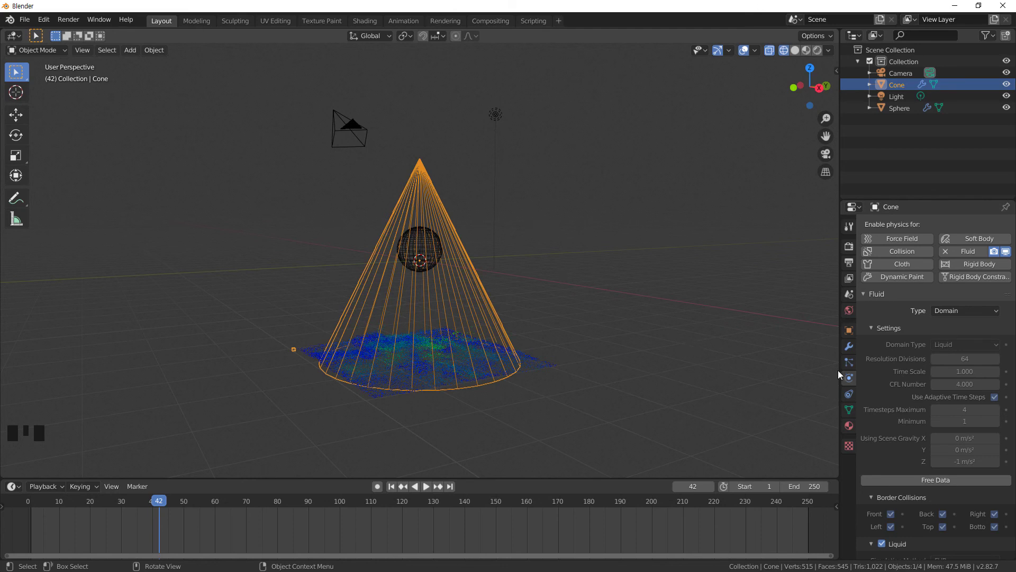
# - Show the cone's bounding box via its Object Properties viewport display options
pyautogui.click(853, 335)
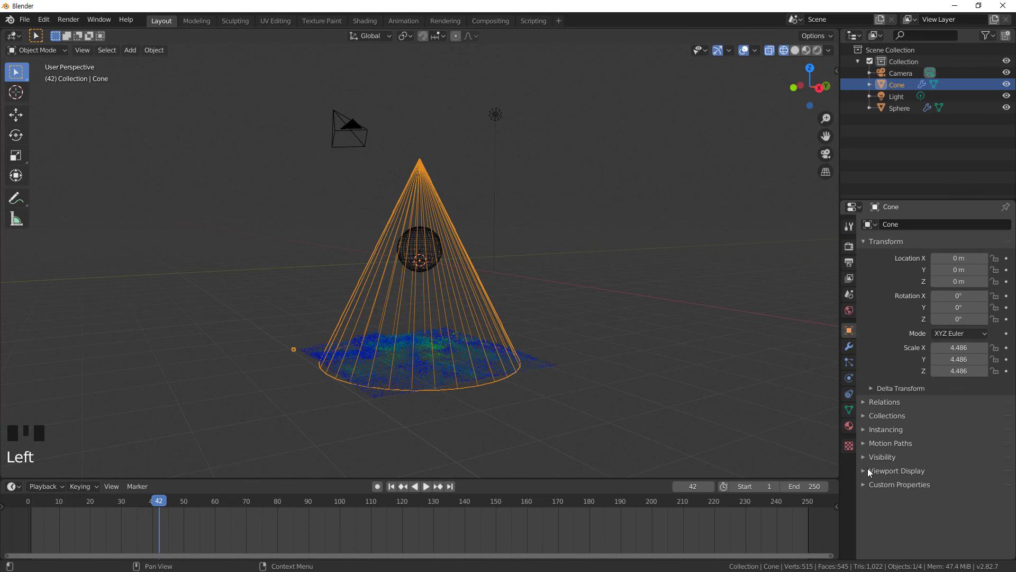
pyautogui.click(864, 476)
pyautogui.scroll(-3)
pyautogui.click(886, 542)
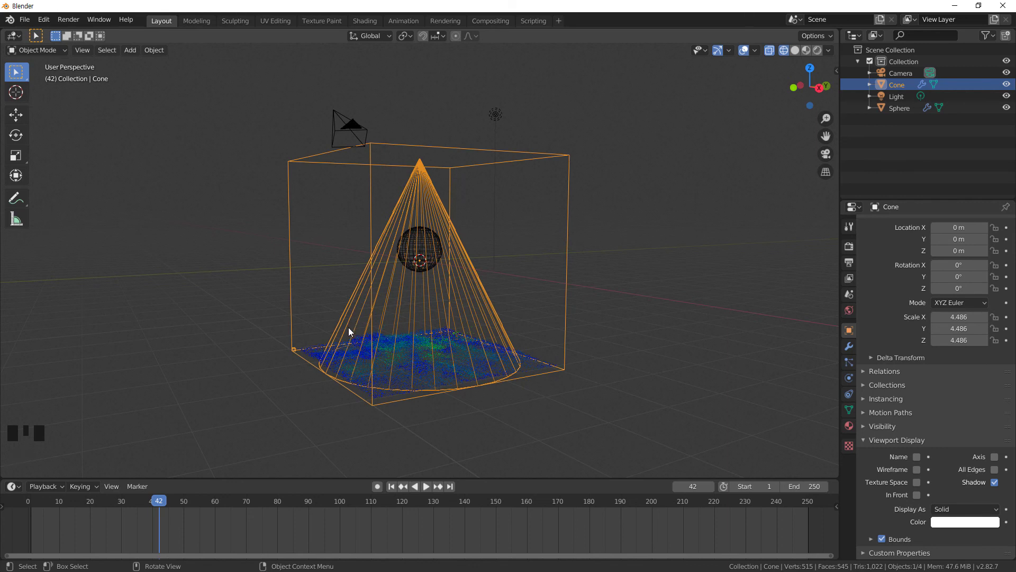
pyautogui.moveTo(421, 233); pyautogui.dragTo(429, 221)
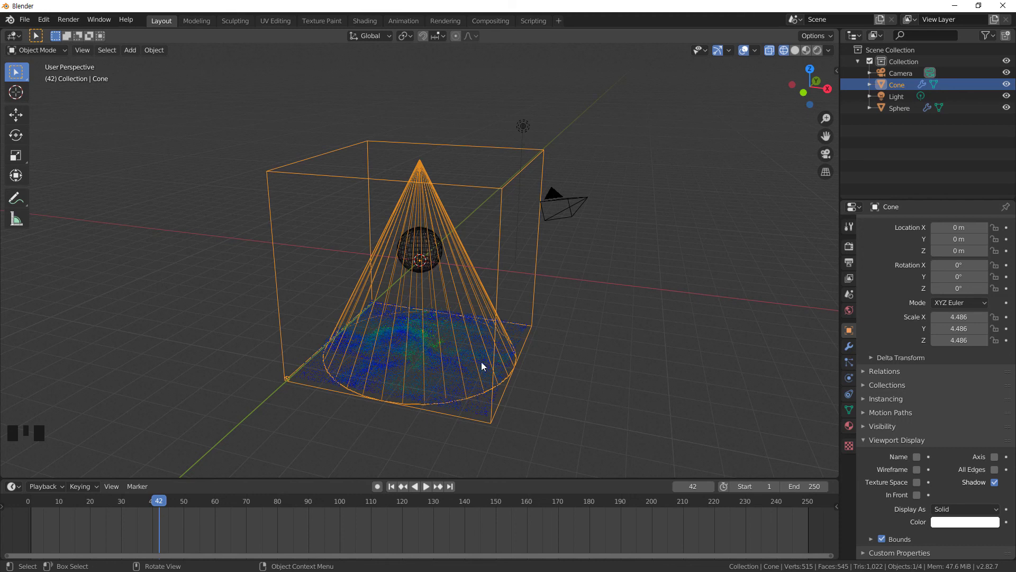
# - Hide the bounding box again and inspect the baked liquid from several angles
pyautogui.click(886, 543)
pyautogui.moveTo(699, 381); pyautogui.dragTo(431, 311)
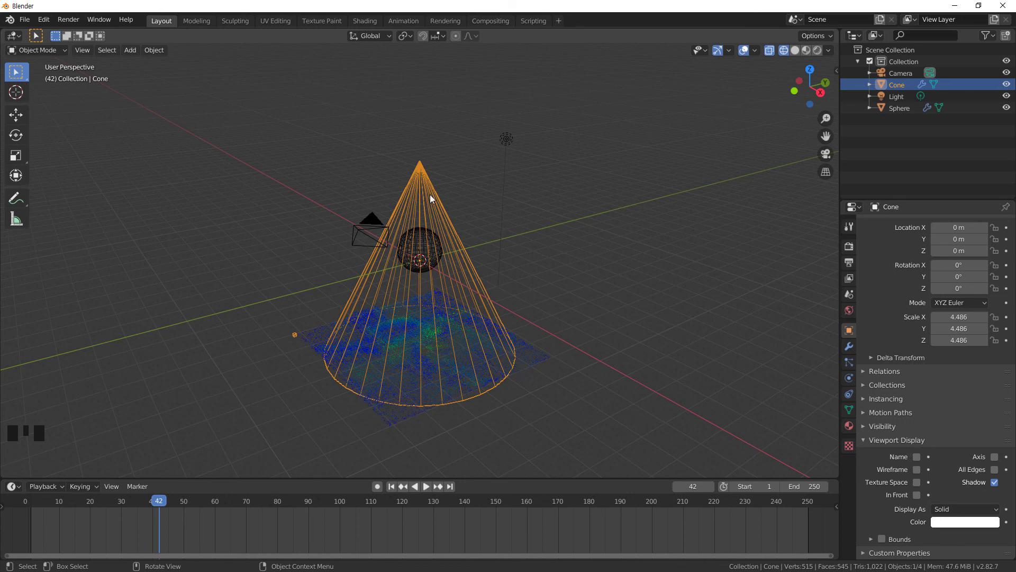
pyautogui.moveTo(516, 426); pyautogui.dragTo(447, 177)
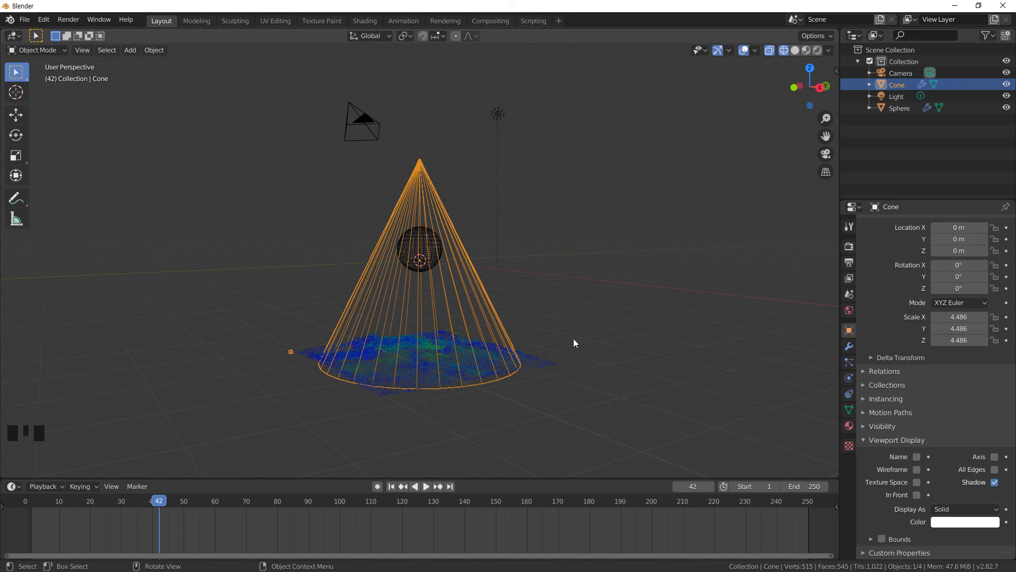
pyautogui.moveTo(577, 383); pyautogui.dragTo(540, 369)
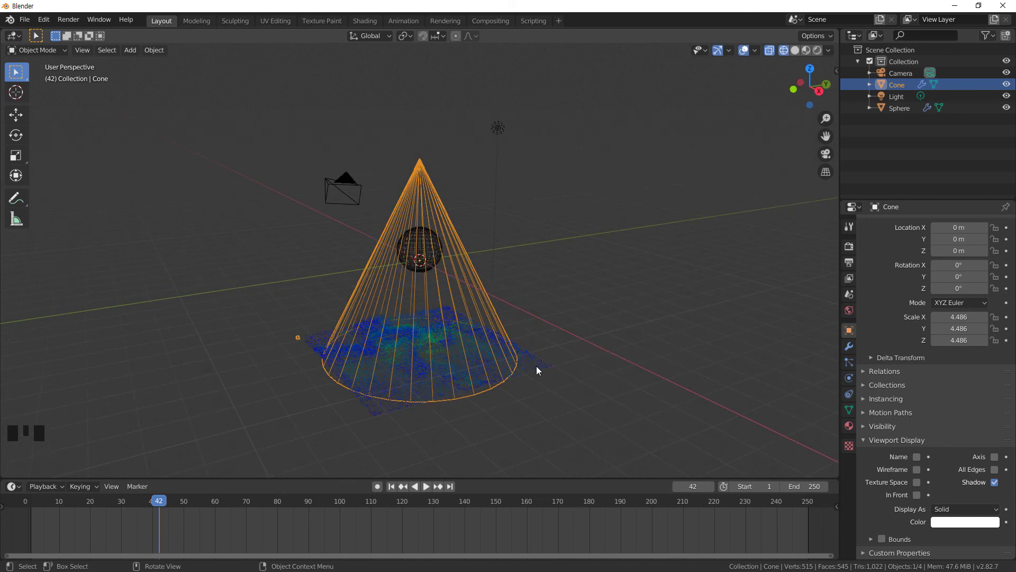